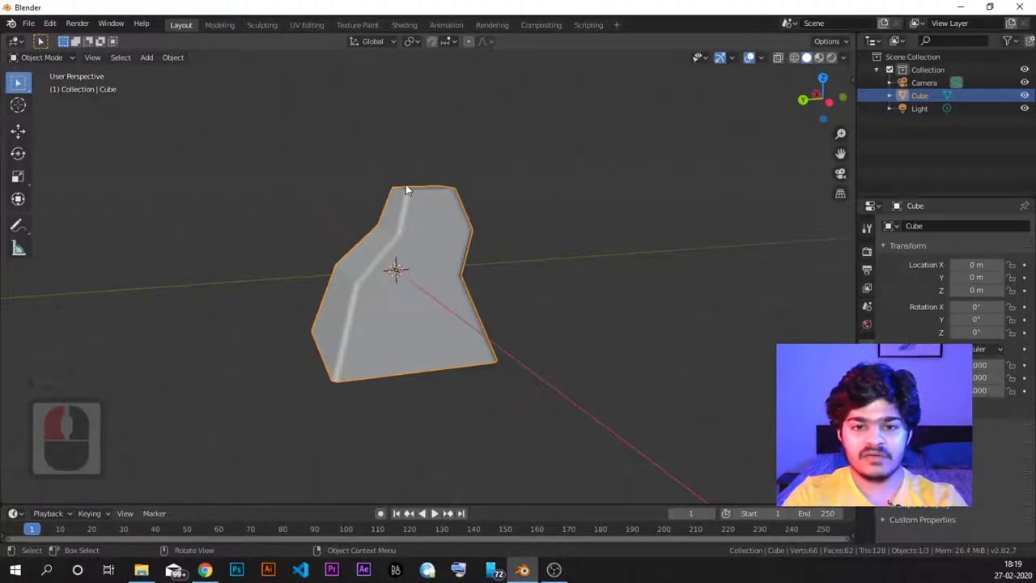
Step: Delete the deformed cube, add a fresh cube from the Add menu, then undo it
key(Delete)
click(412, 188)
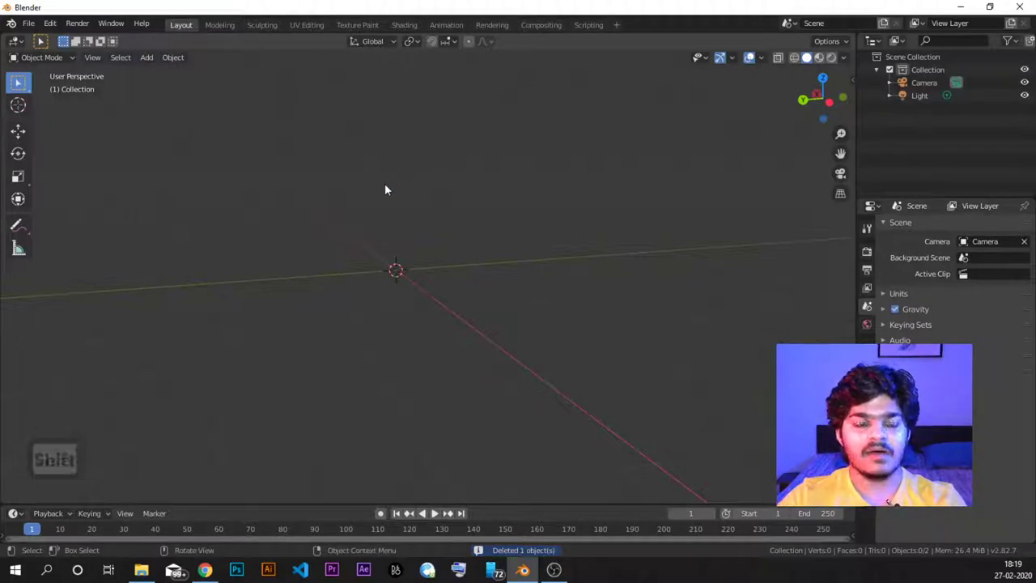
click(154, 64)
click(273, 91)
key(ctrl+z)
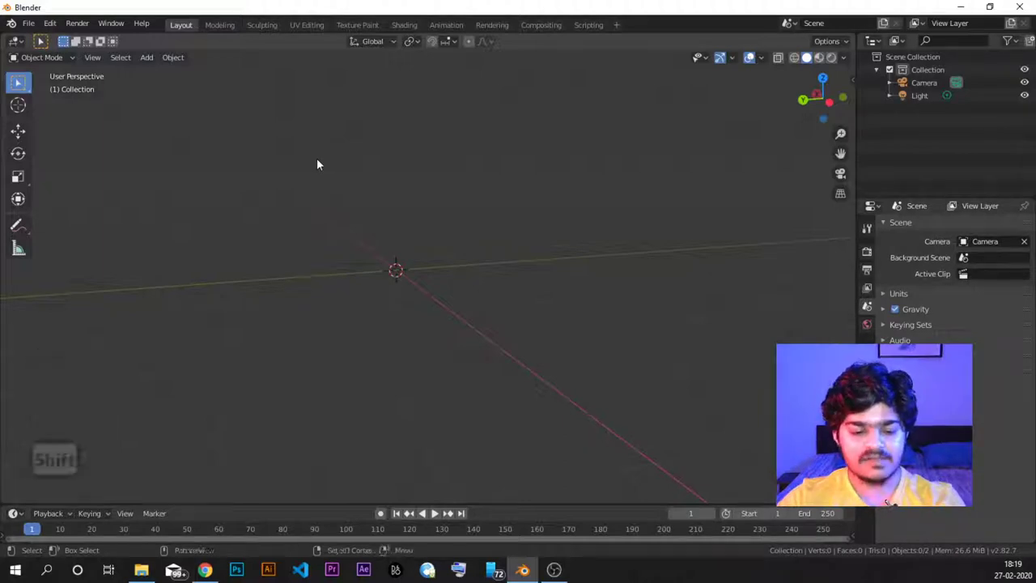
Step: Add a new default cube at the origin and browse the header menus around it
key(a)
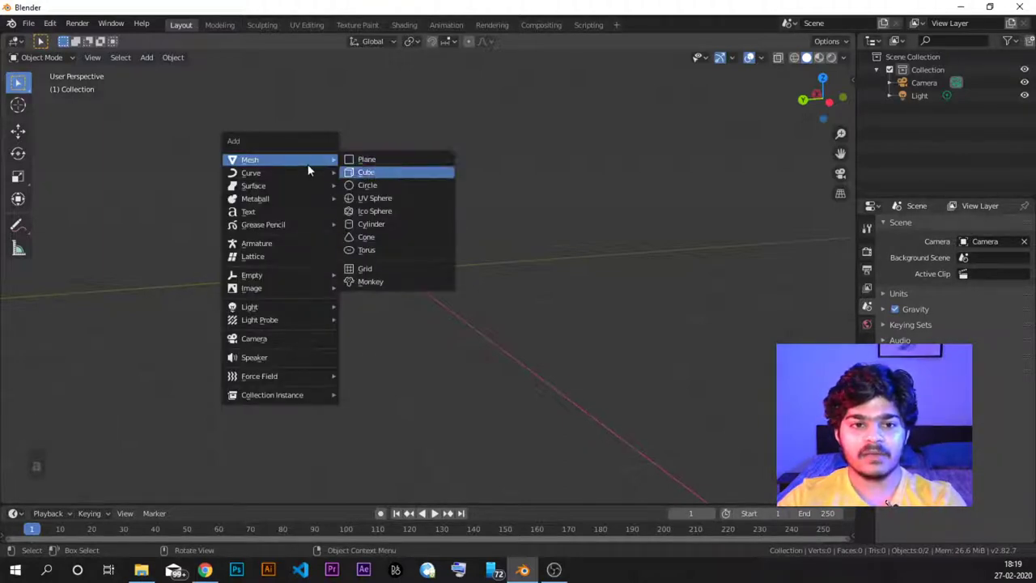
click(368, 178)
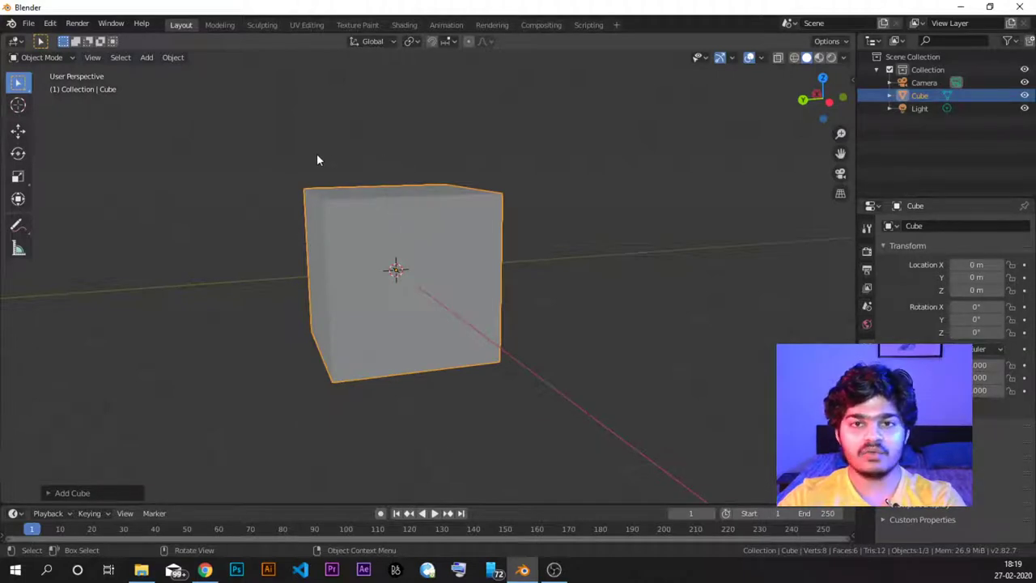
click(74, 64)
click(65, 91)
click(66, 69)
click(66, 62)
click(60, 78)
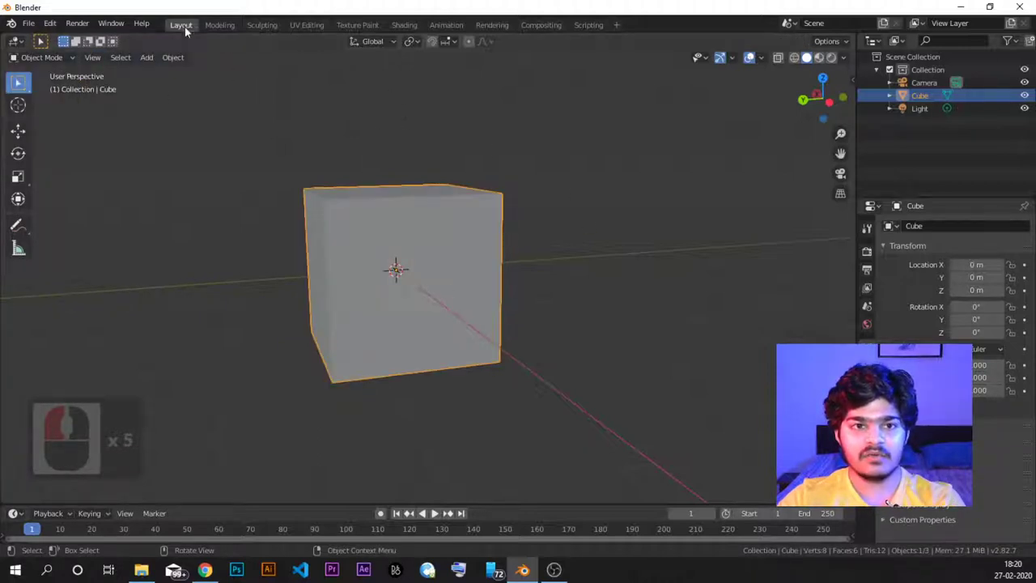
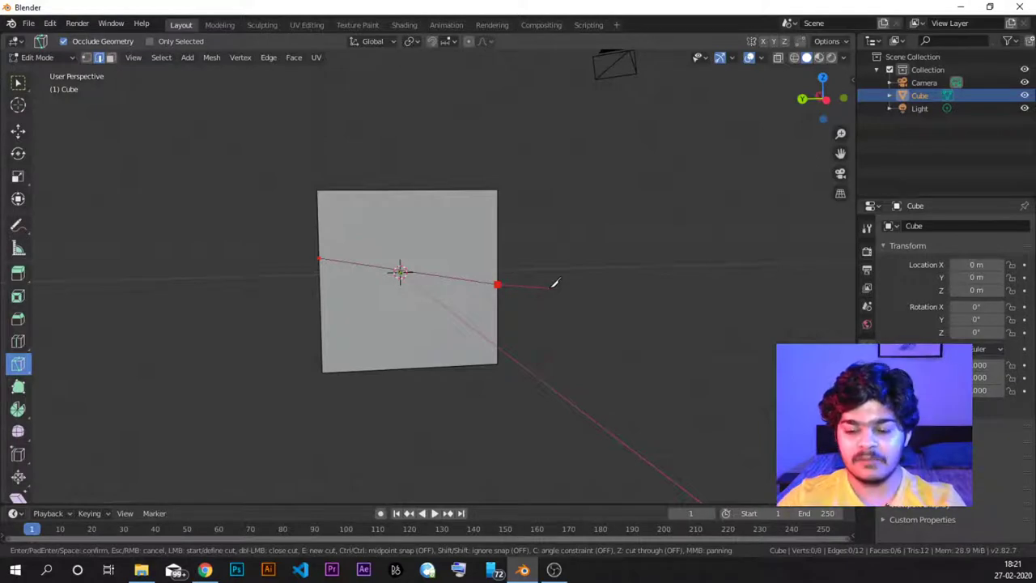
Step: Confirm the knife cut, adding a new edge across the cube's front face
key(Return)
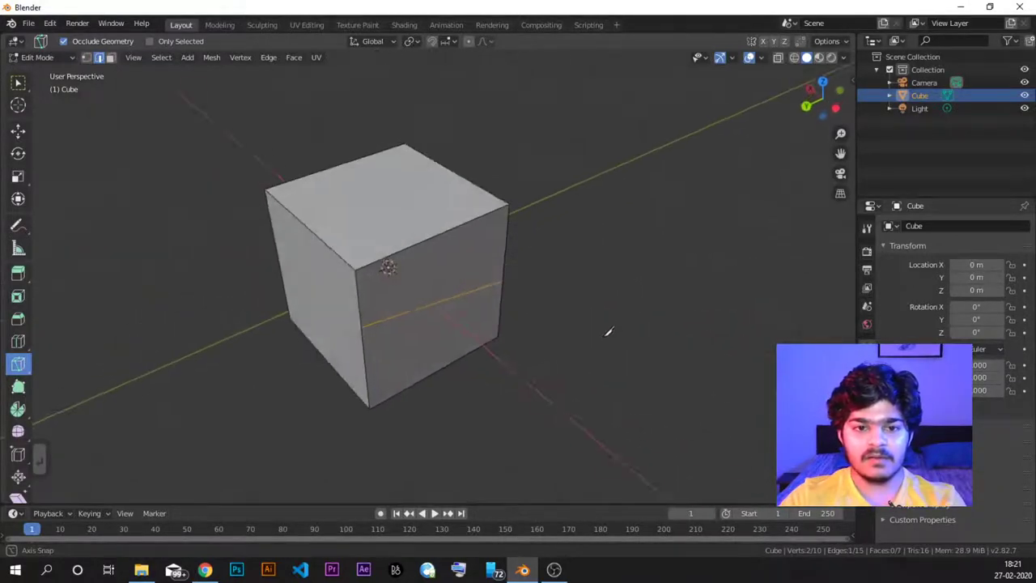
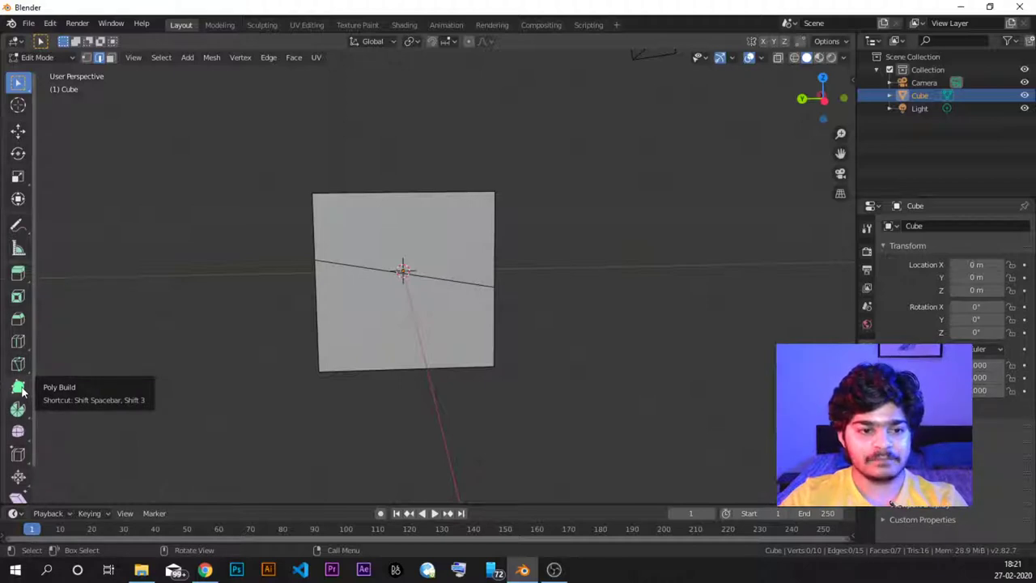
Step: Extrude a new point above the cube with Extrude to Cursor, then undo it and orbit around
drag(29, 391, 26, 383)
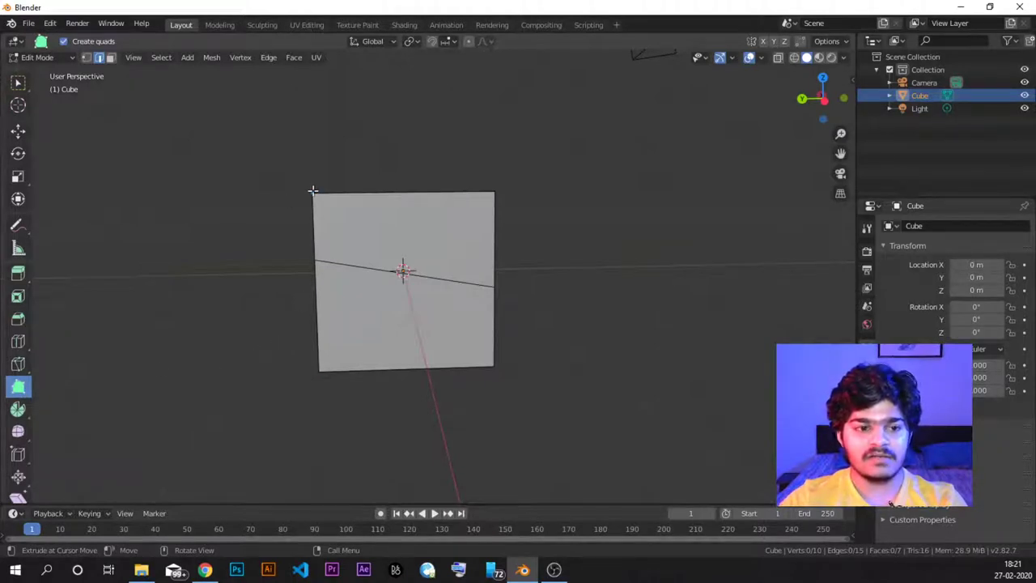
click(26, 384)
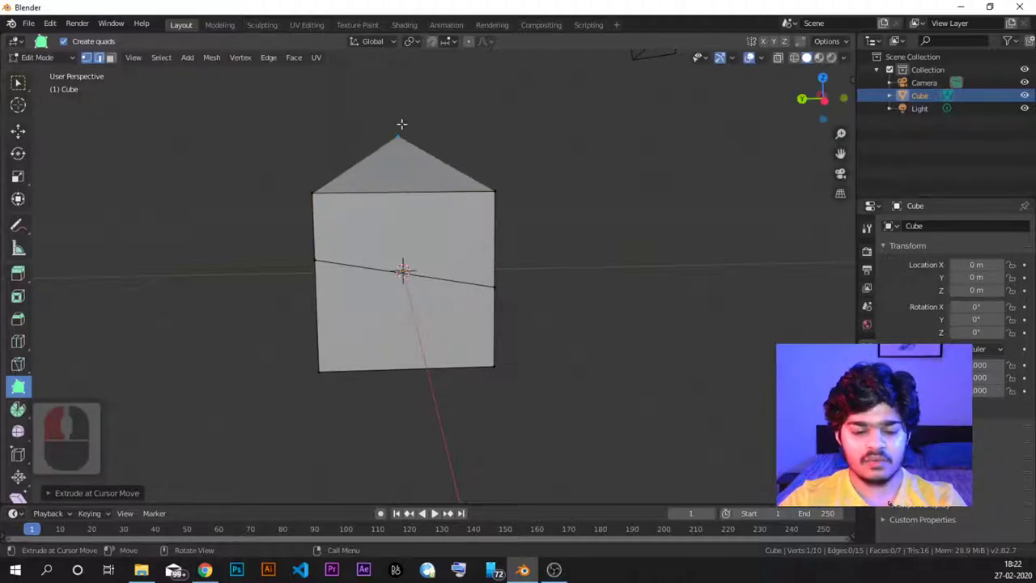
key(ctrl+z)
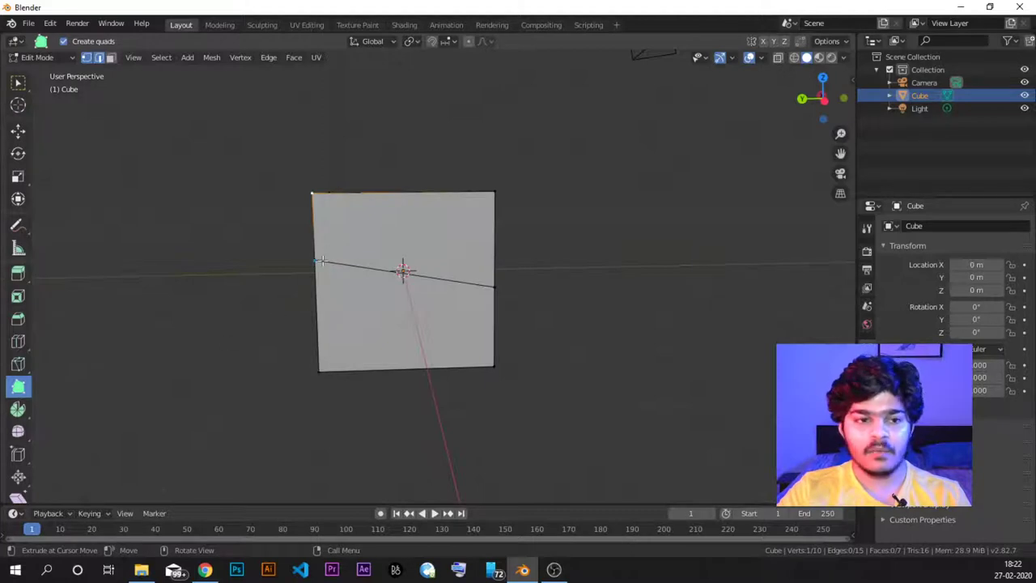
drag(25, 384, 26, 383)
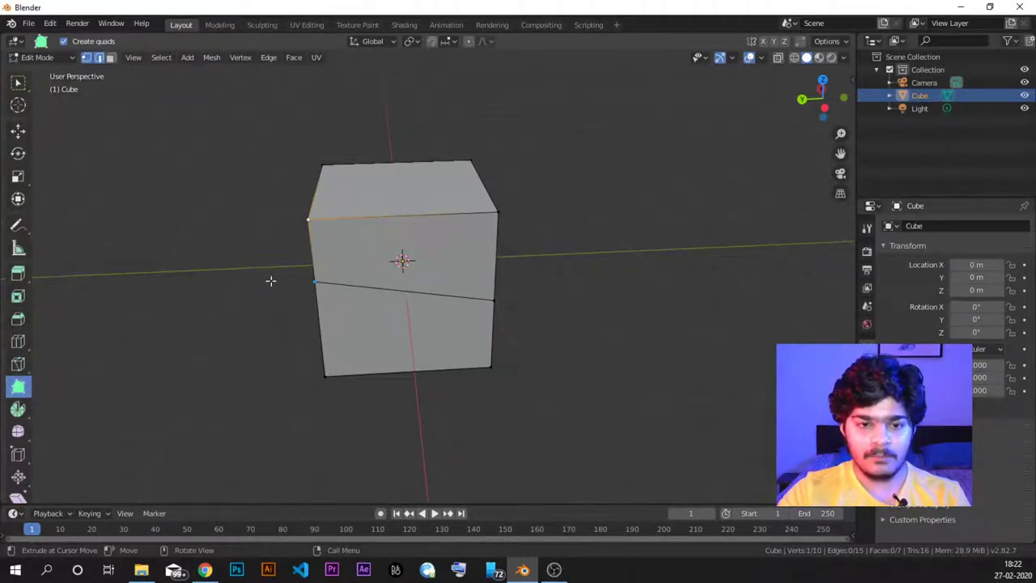
drag(49, 38, 49, 38)
middle_click(49, 39)
Step: Return to Object Mode and delete the knife-cut cube from the scene
click(62, 62)
click(54, 76)
click(411, 248)
key(Delete)
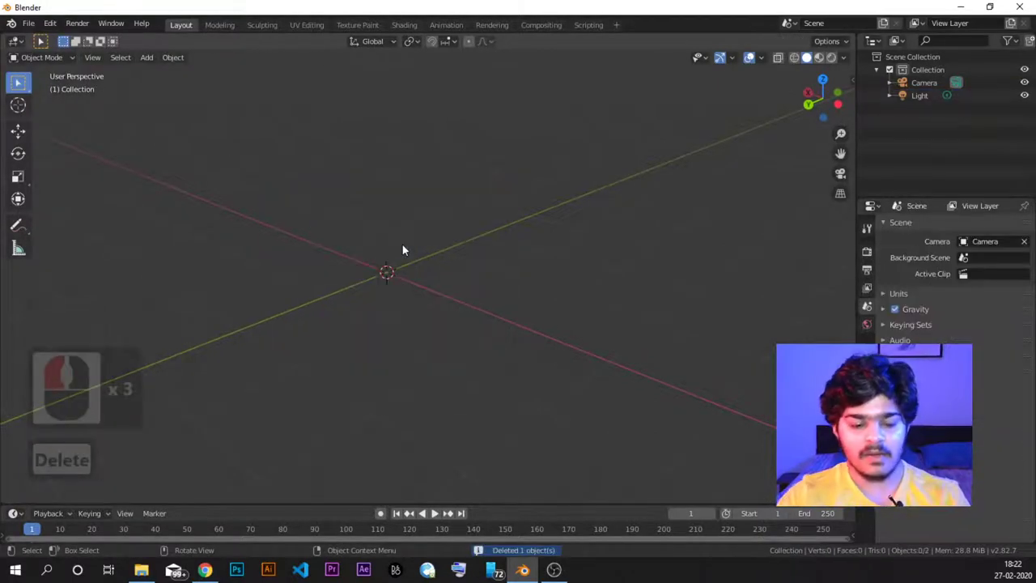
Step: Add a flat plane via Add > Mesh > Plane and orbit to look down on it
click(162, 64)
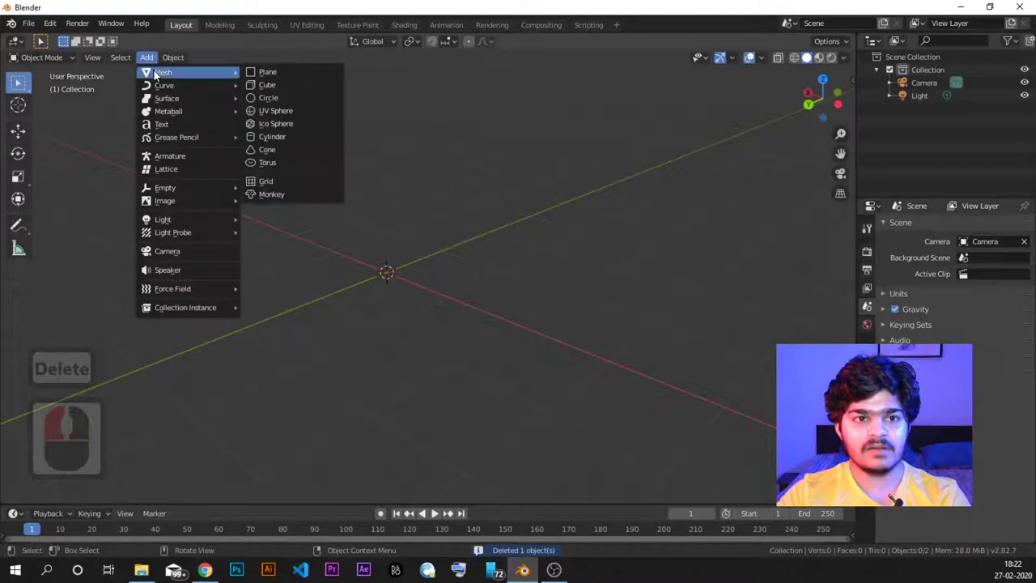
click(296, 72)
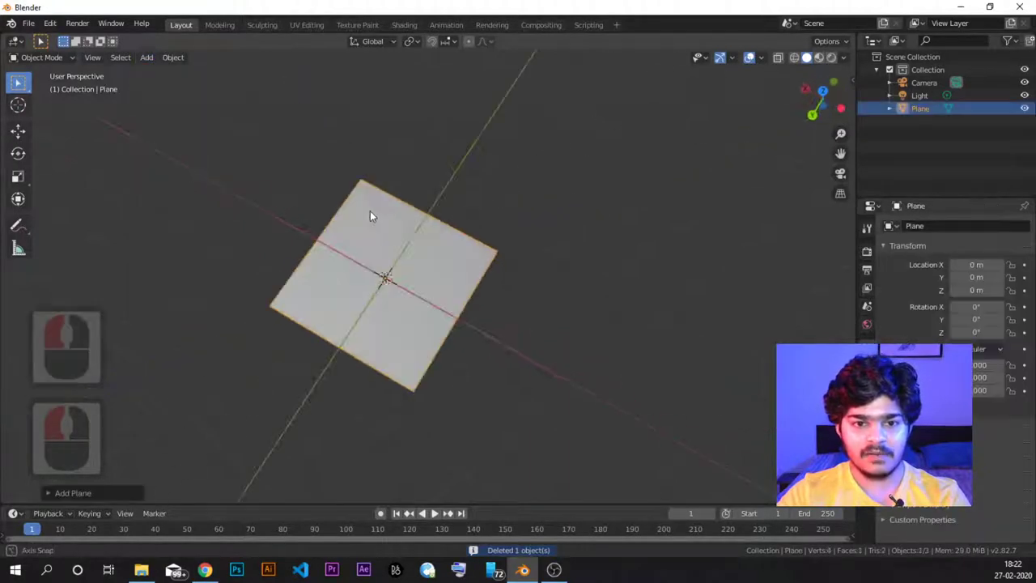
middle_click(414, 213)
Step: Enter Edit Mode on the plane, pick a toolbar tool, and toggle Edit Mode again
key(Tab)
click(25, 391)
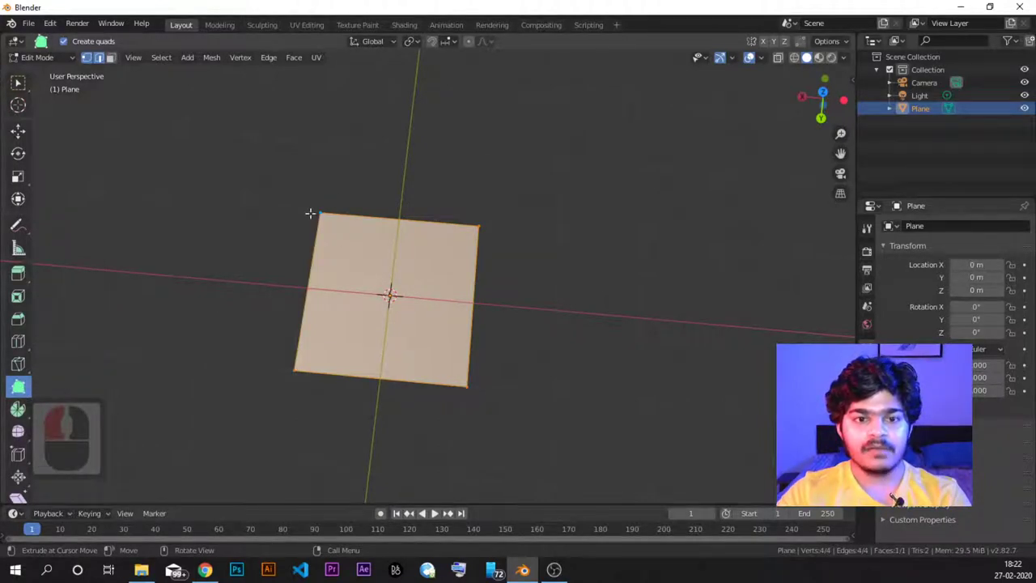
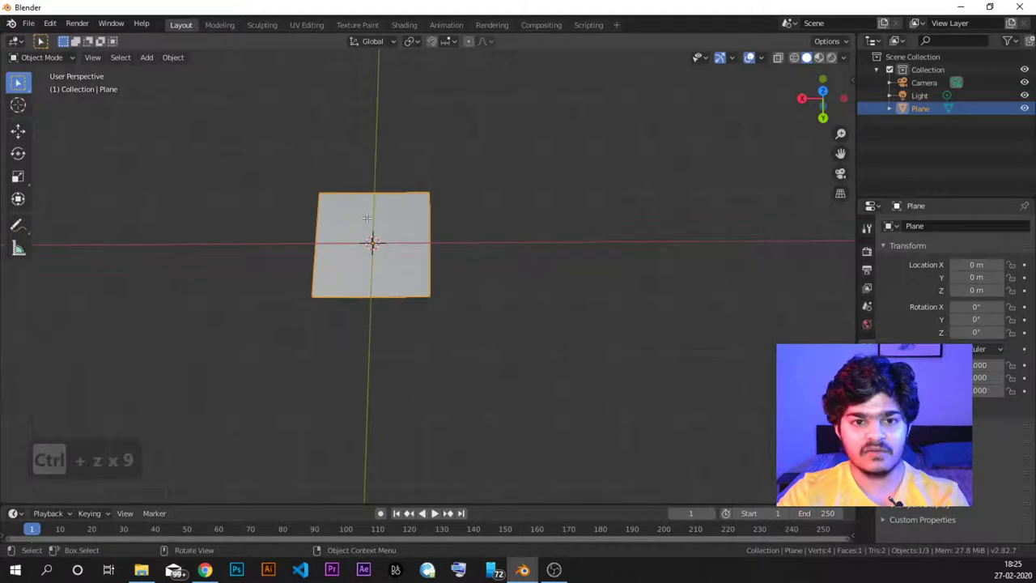
key(Tab)
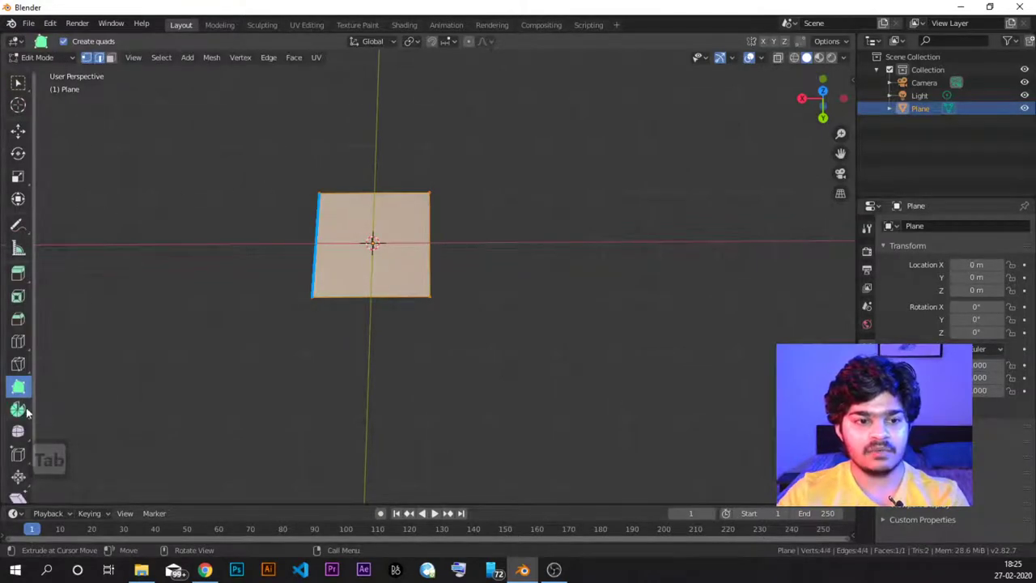
Step: Select the Spin tool, return to box selection, and scale the plane down to about 0.83
drag(26, 358, 25, 393)
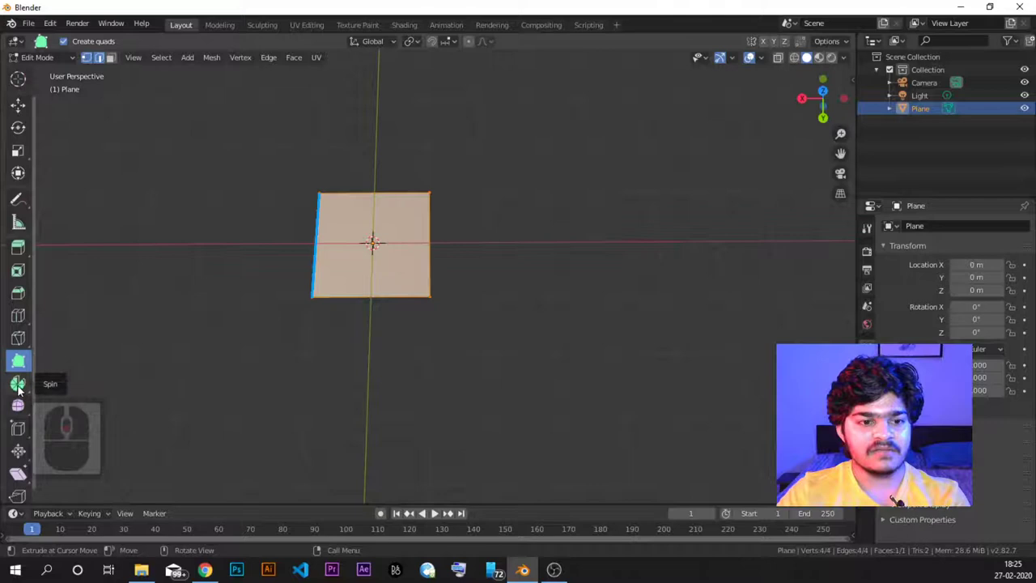
click(25, 390)
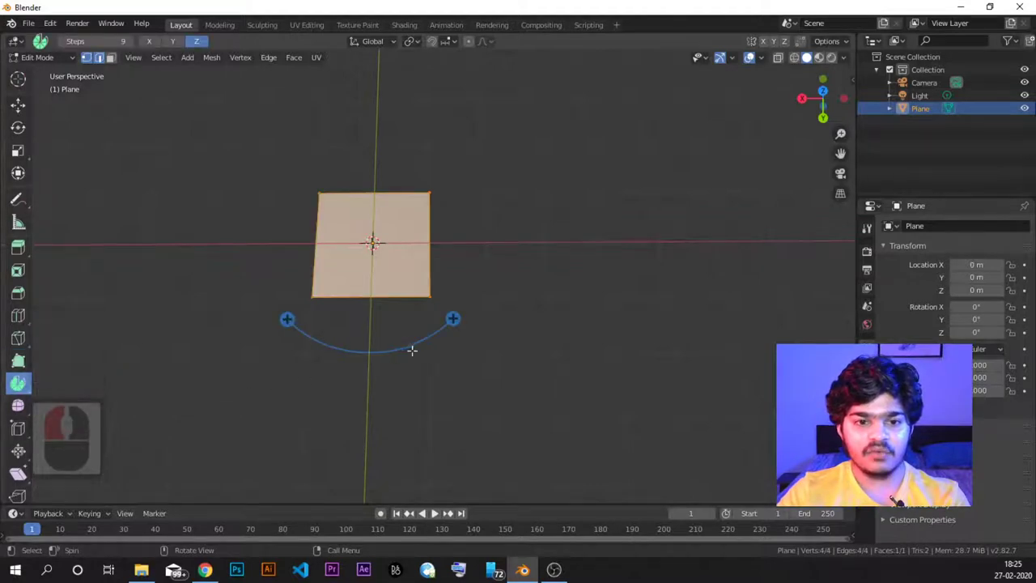
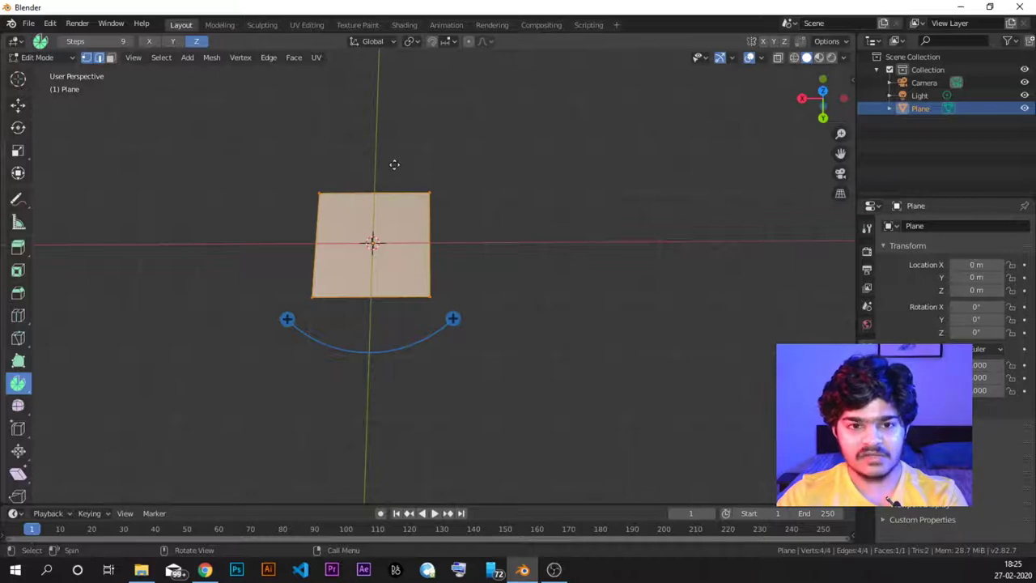
click(12, 79)
click(21, 87)
middle_click(25, 88)
middle_click(22, 87)
click(25, 87)
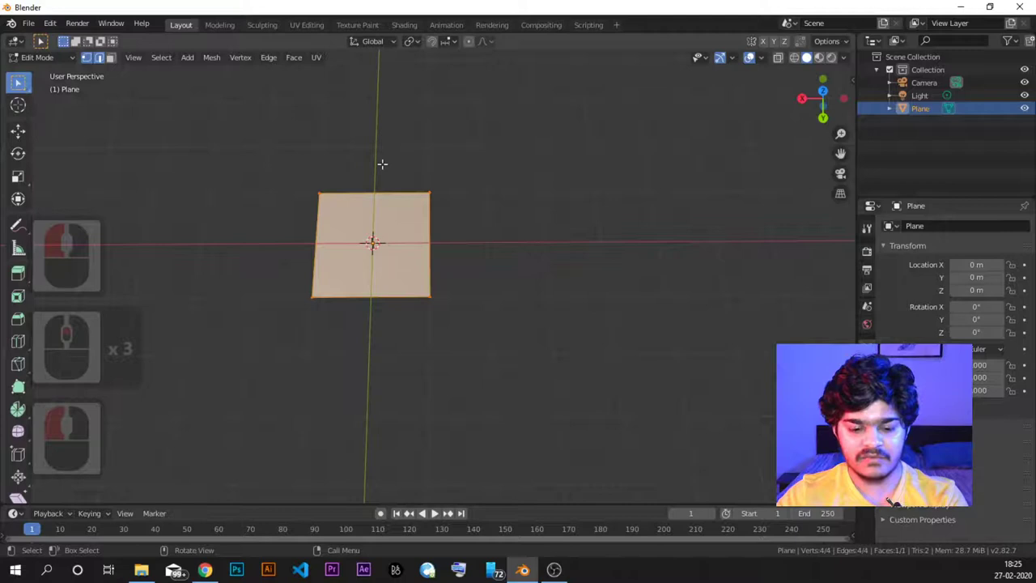
key(s)
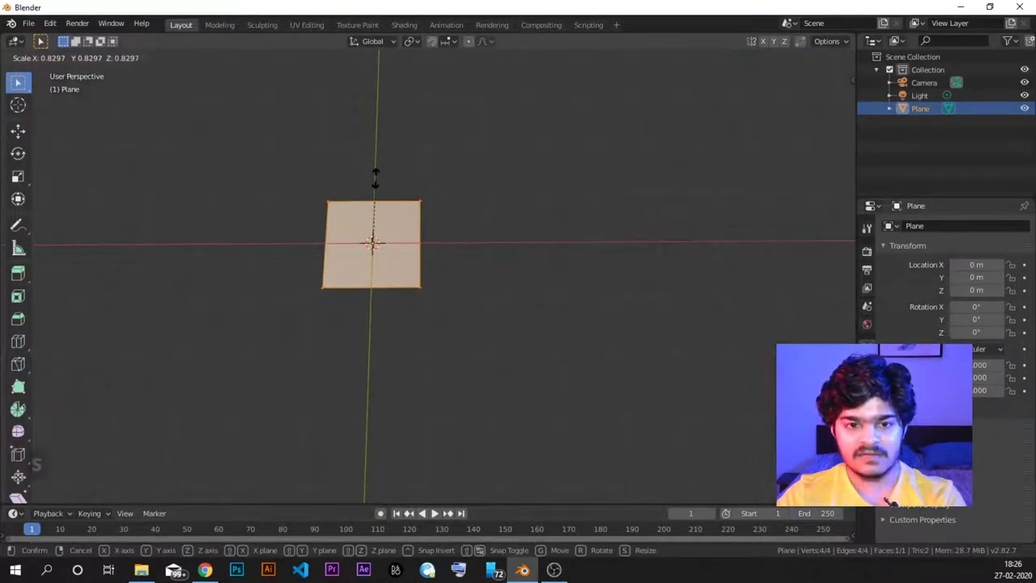
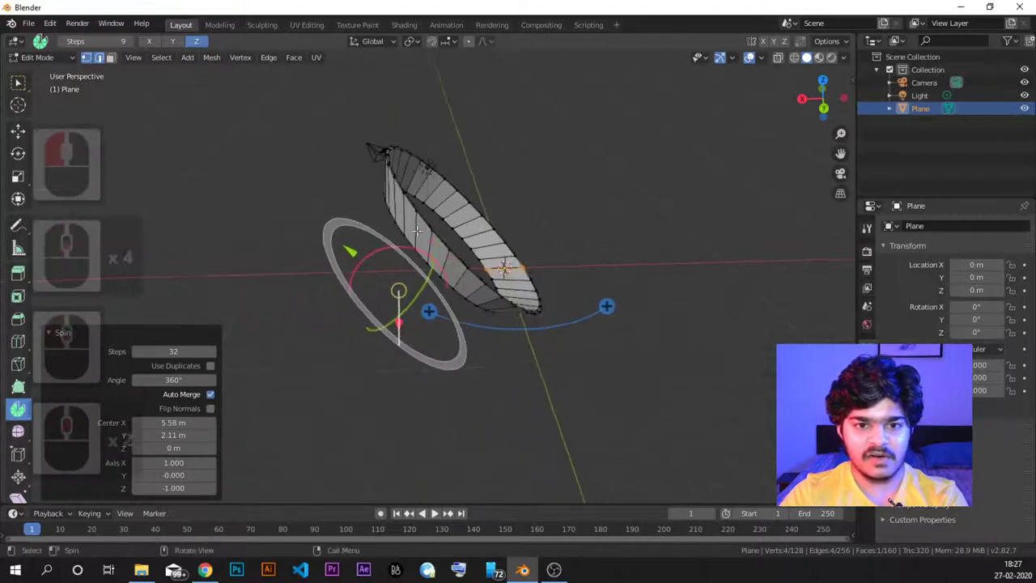
Step: Leave Edit Mode to view the finished ring, then re-enter Edit Mode on its mesh
key(Tab)
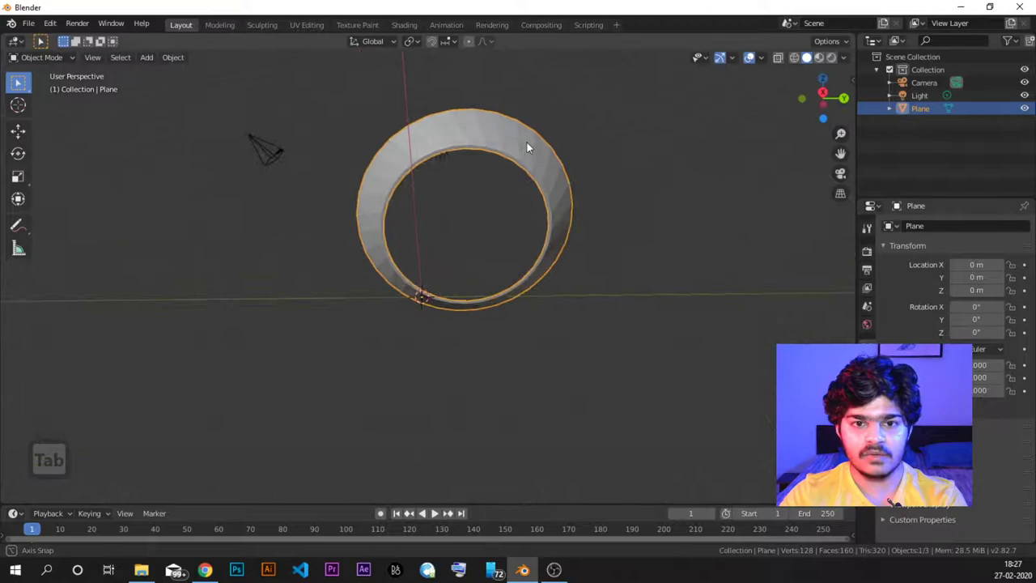
middle_click(346, 234)
key(Tab)
middle_click(29, 413)
middle_click(28, 413)
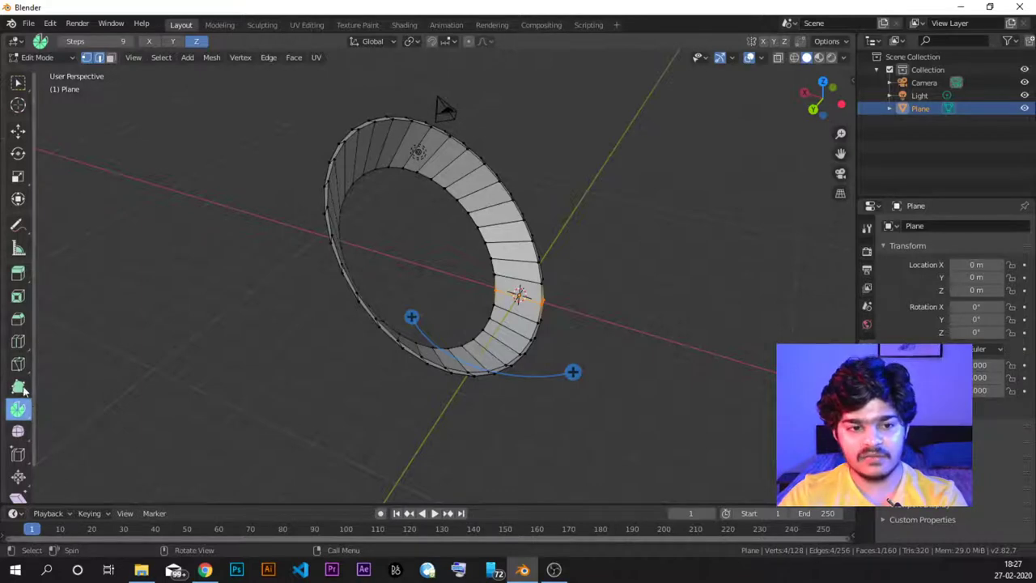
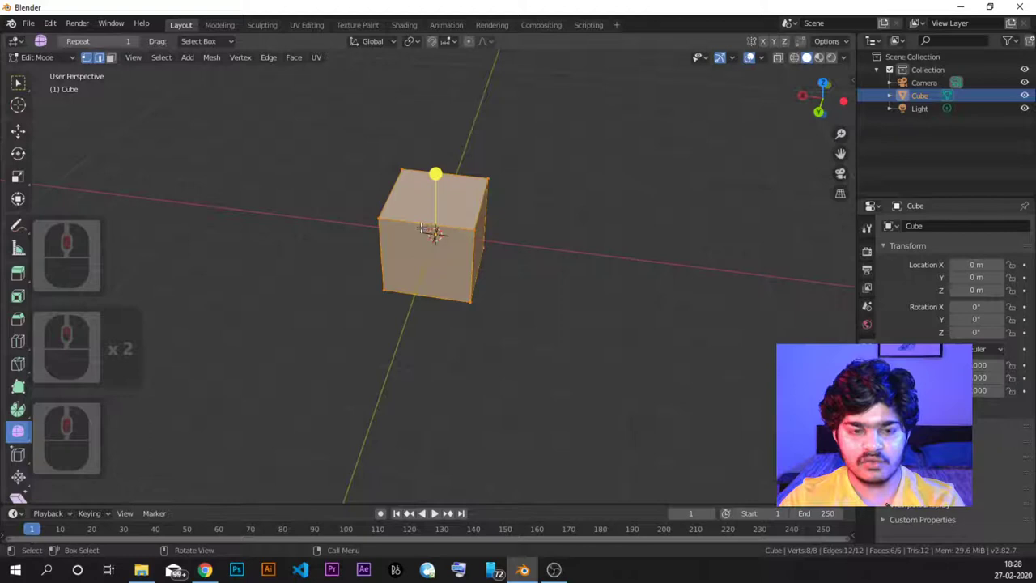
Step: Start a loop cut (Ctrl+R) previewing a new edge loop across the cube
key(ctrl+r)
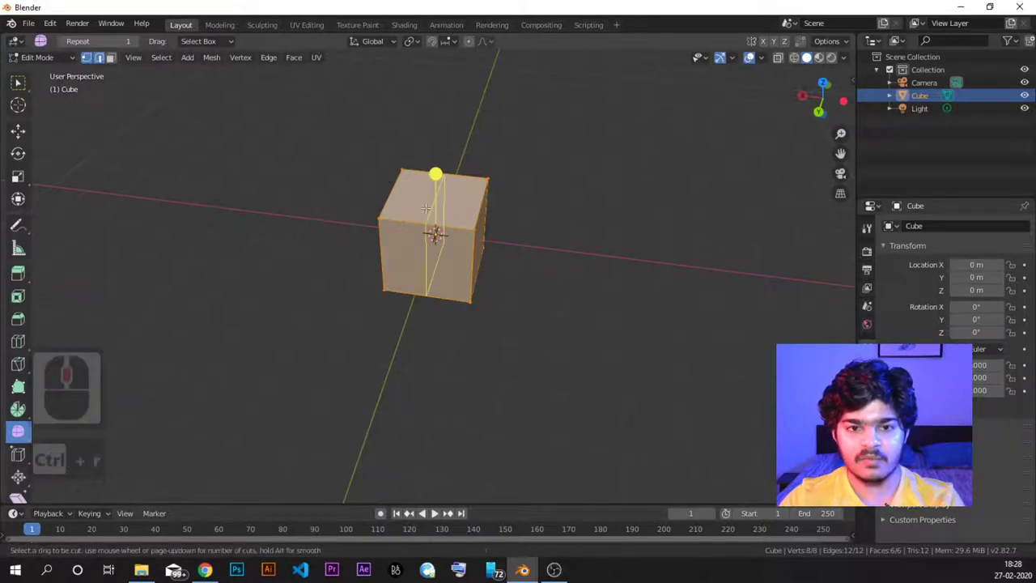
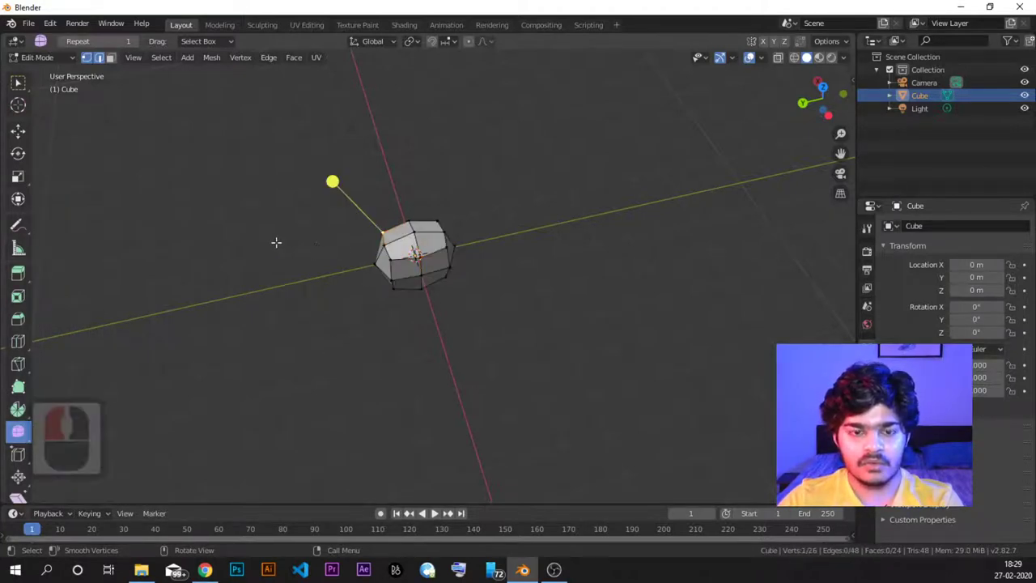
middle_click(26, 437)
middle_click(34, 431)
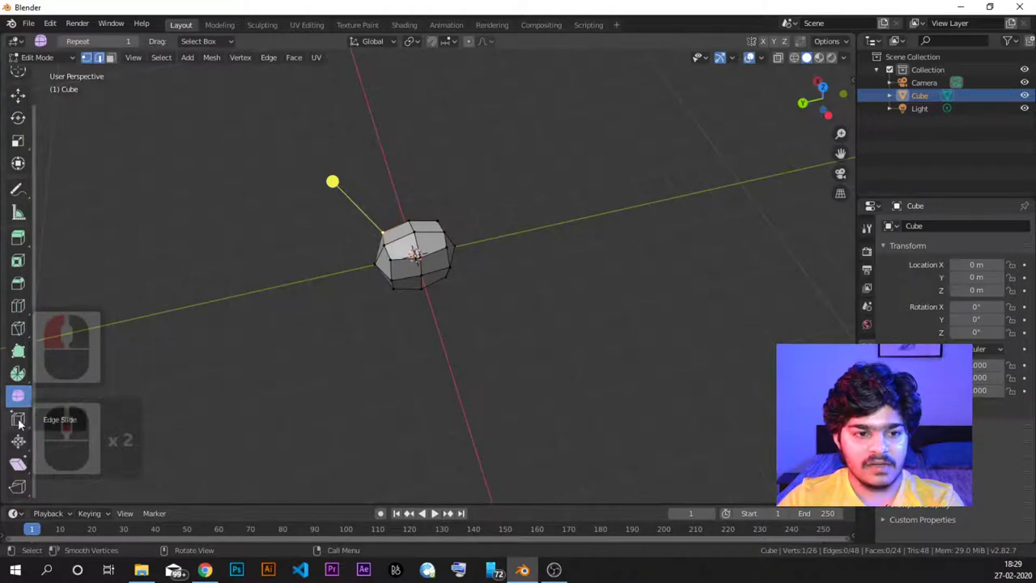
click(26, 423)
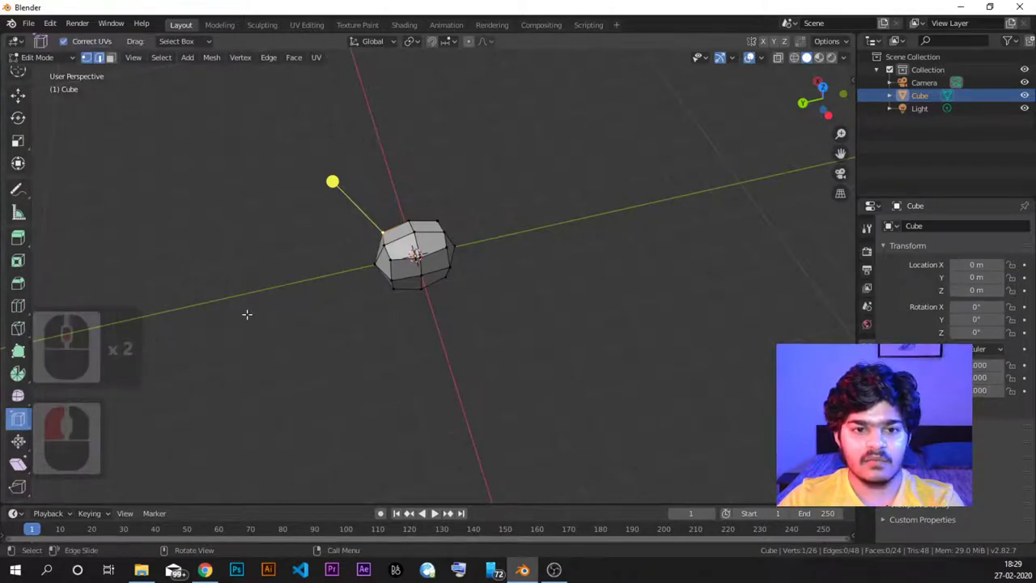
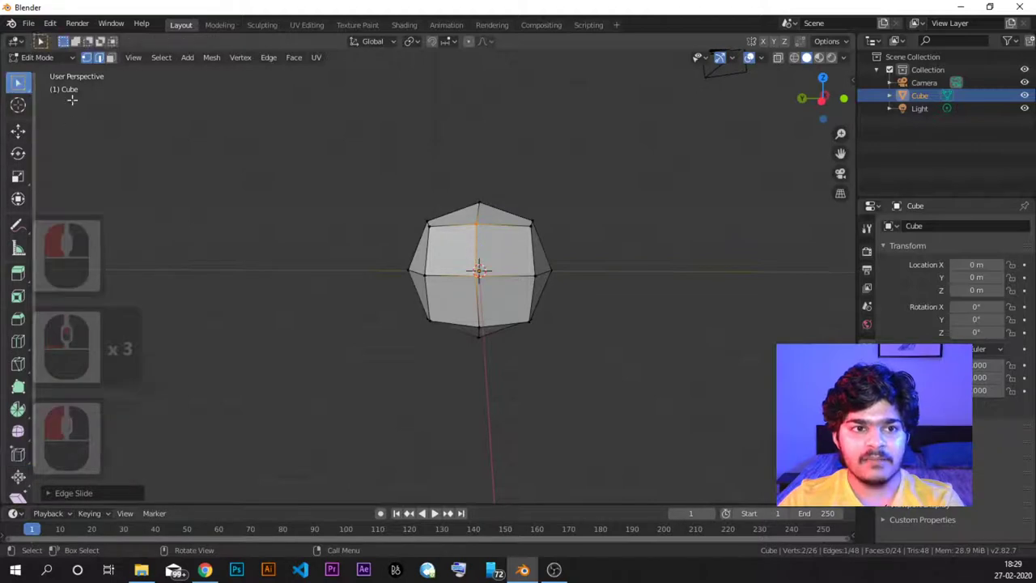
click(104, 63)
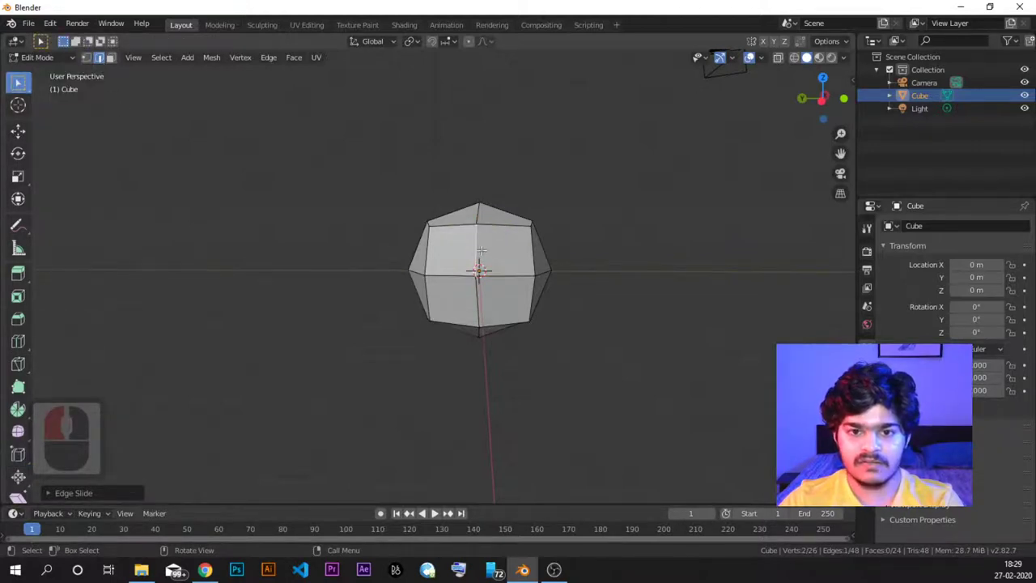
key(g)
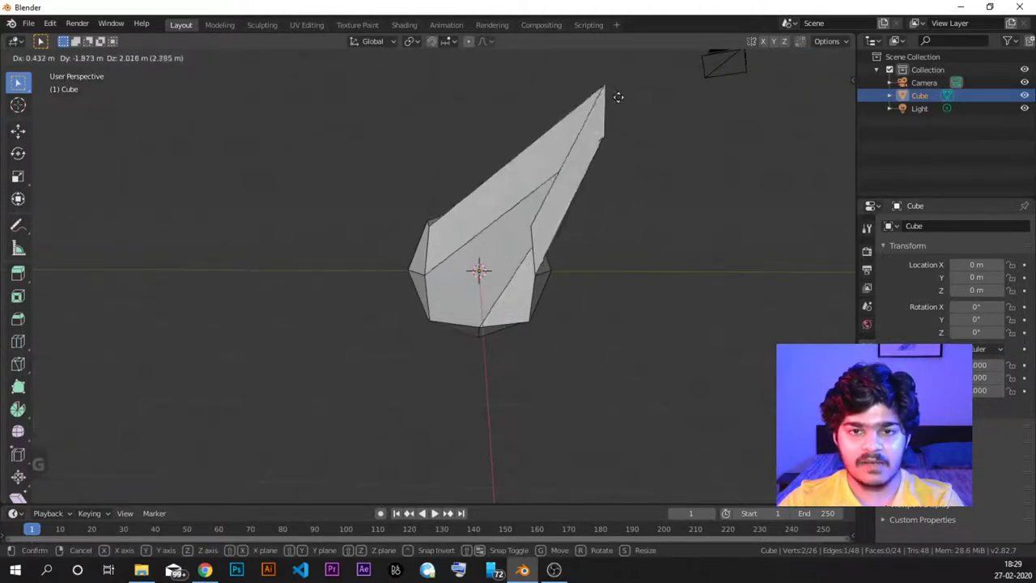
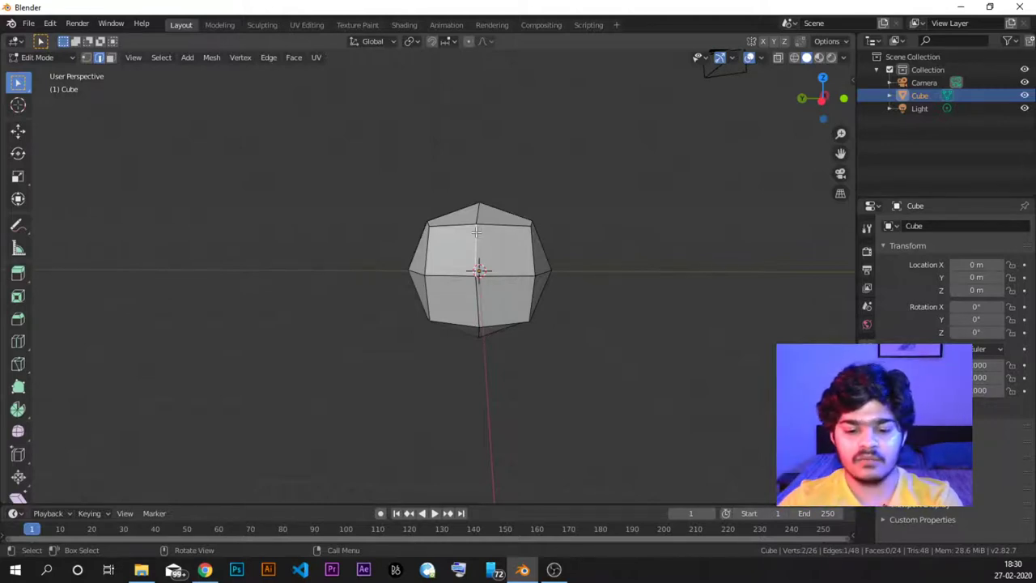
key(g)
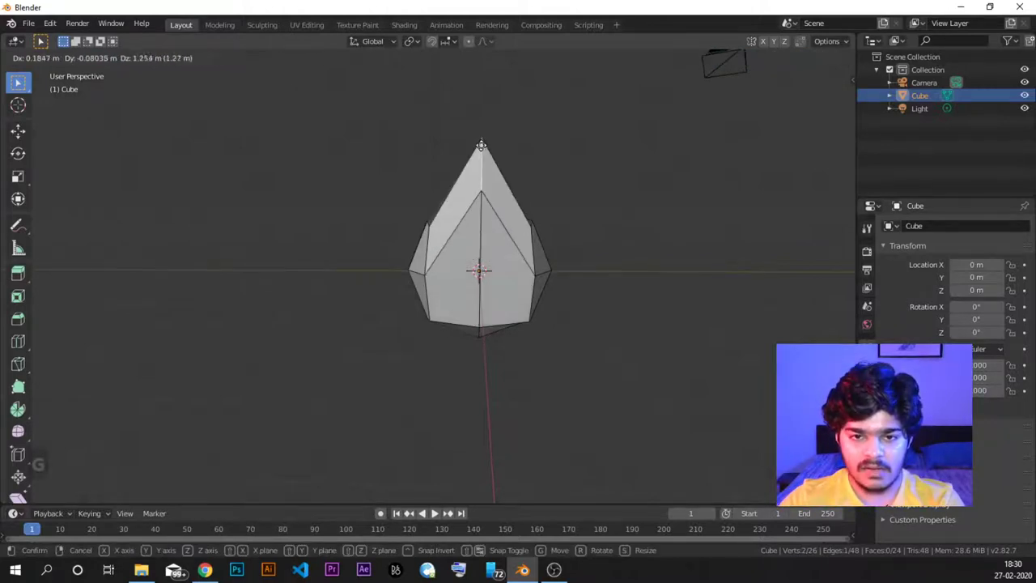
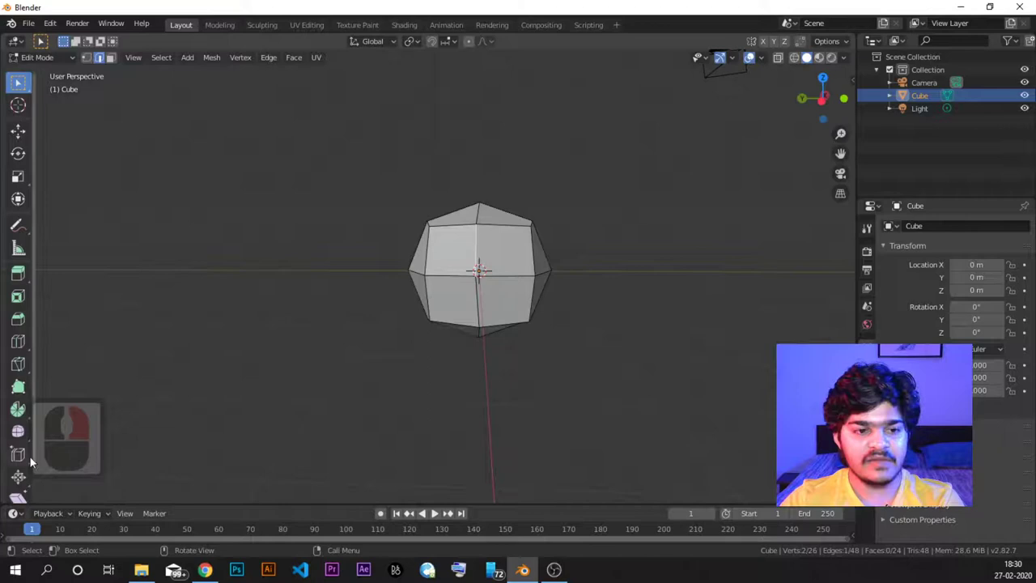
right_click(26, 480)
Step: Pick the Edge Slide tool and slide an edge along the mesh by about 0.08 with G G
middle_click(21, 430)
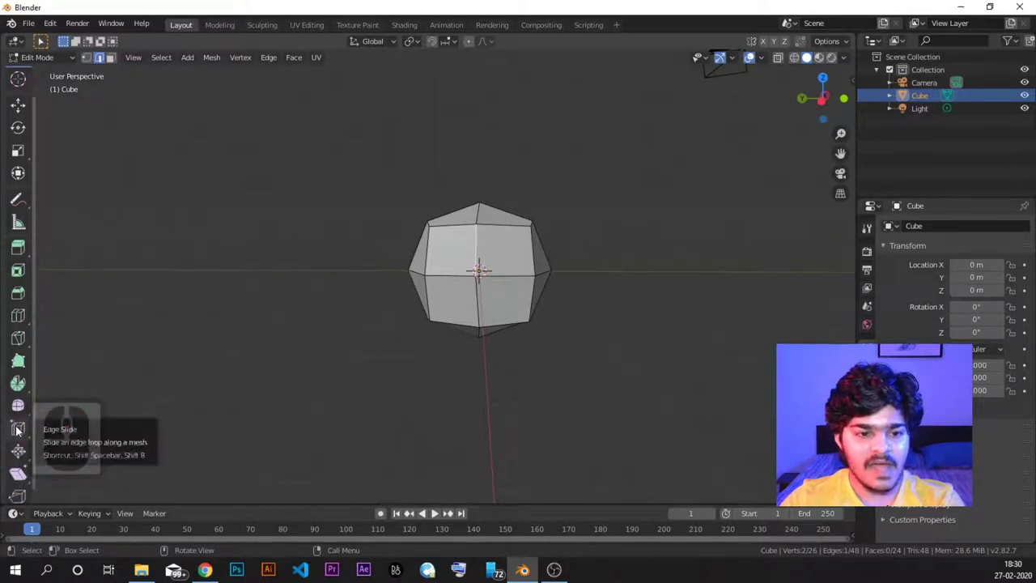
click(21, 431)
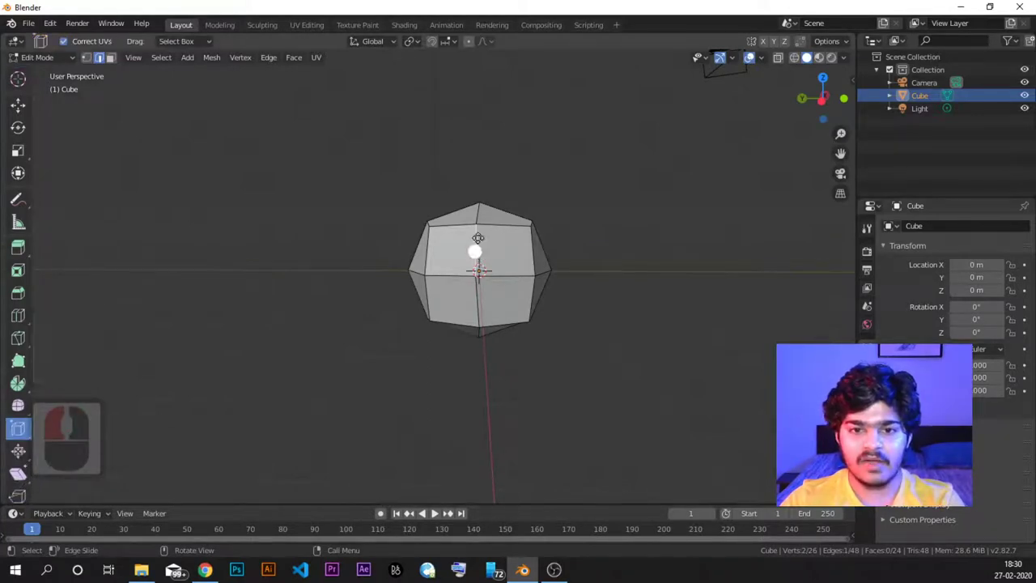
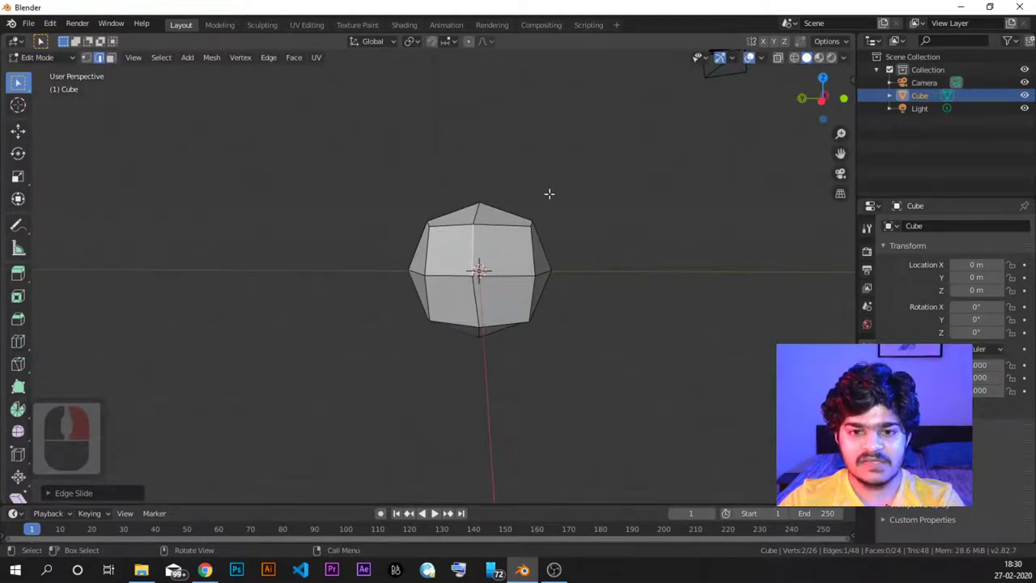
key(g)
key(g)
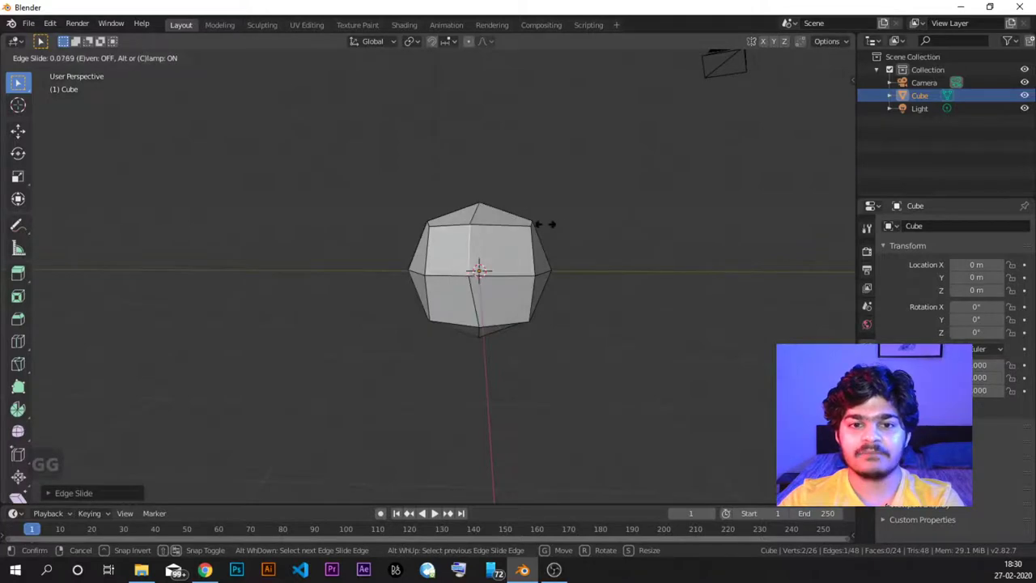
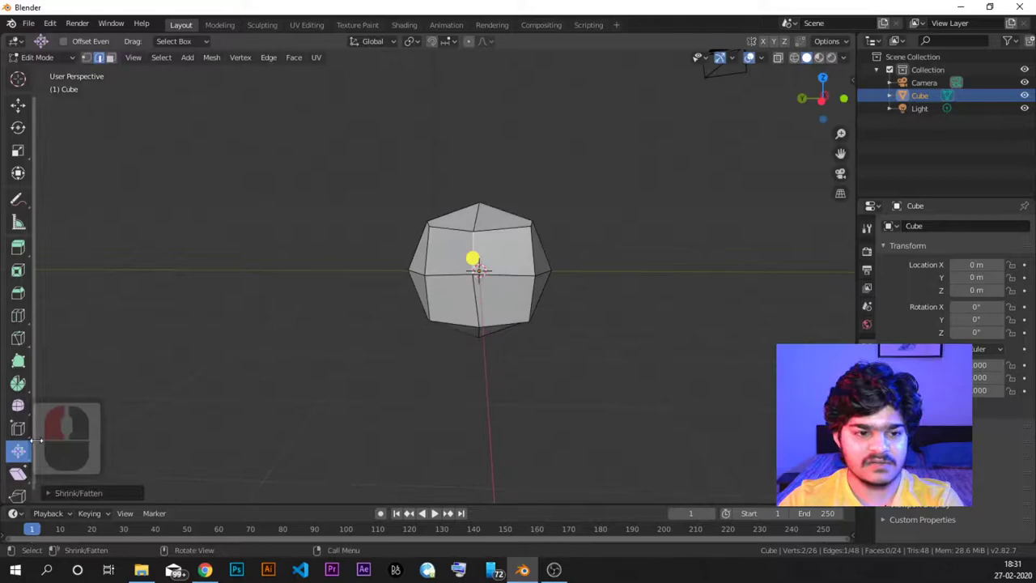
Step: Switch from Shrink/Fatten to the Shear tool and start skewing the front faces (~0.87)
middle_click(33, 459)
middle_click(26, 458)
middle_click(26, 467)
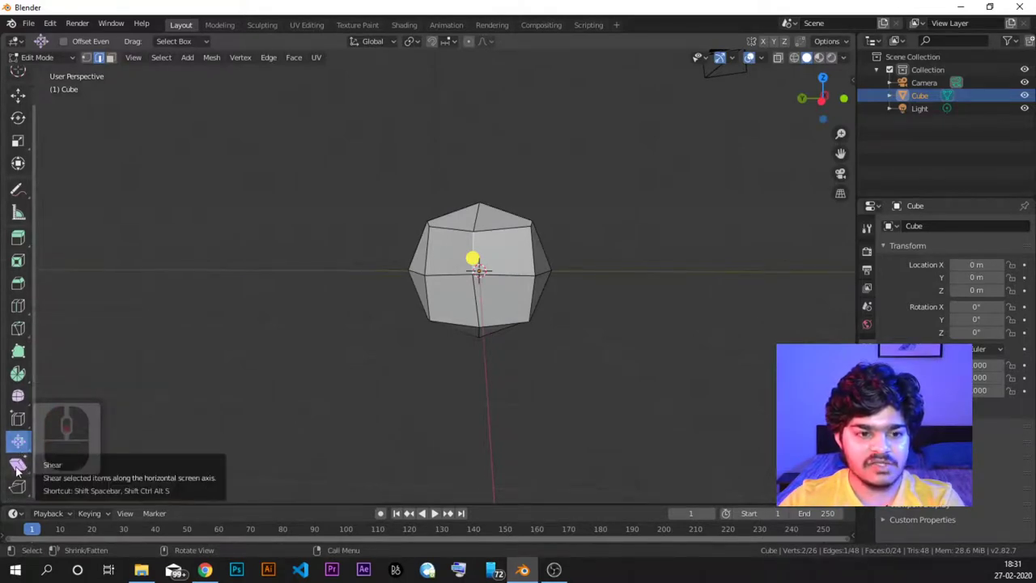
click(24, 471)
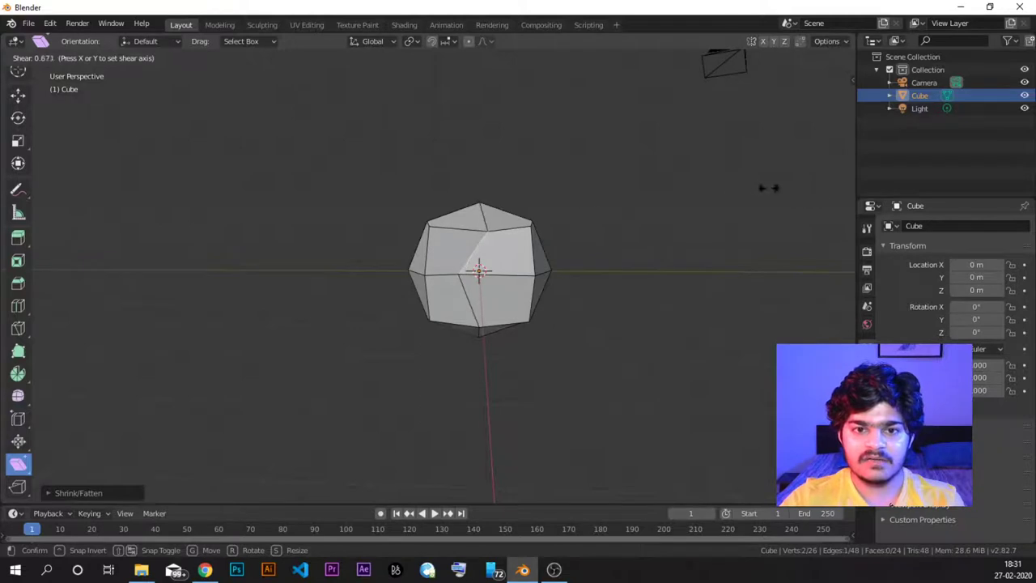
Step: Confirm the shear, select the whole mesh with A and shear it into a slanted block
click(16, 515)
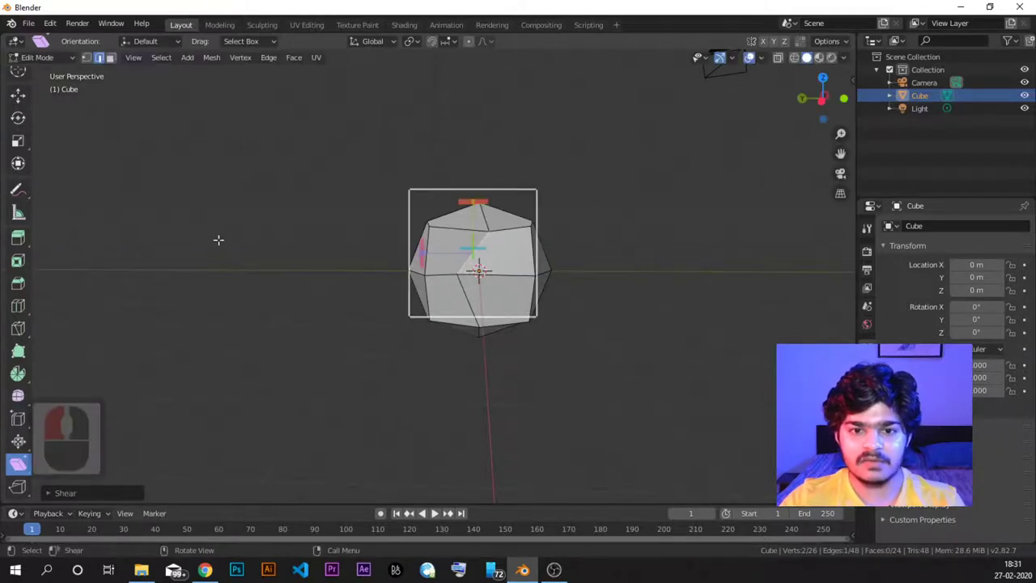
key(a)
click(16, 515)
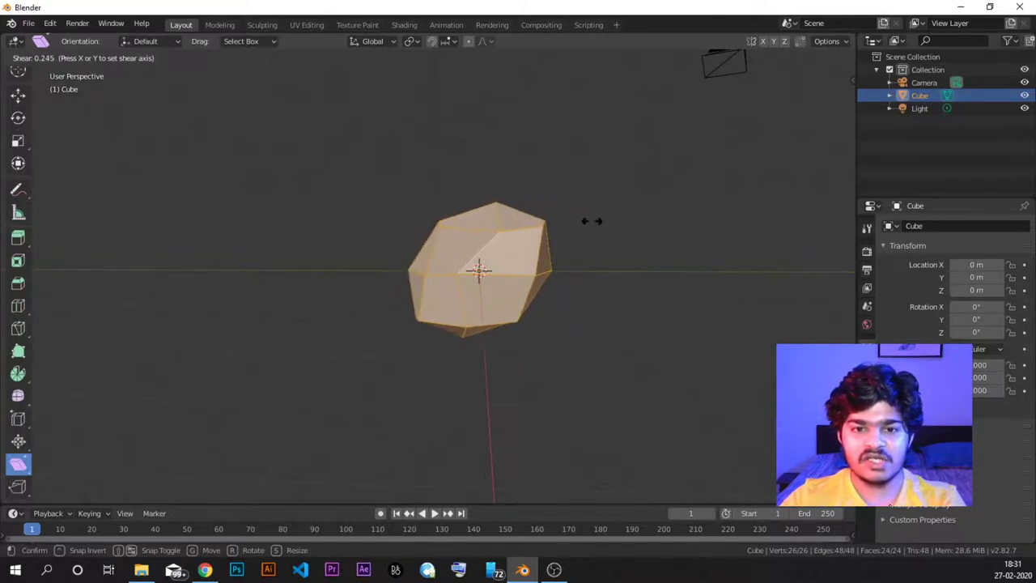
click(17, 514)
Step: Shear the whole mesh a second time from another angle to elongate it further
middle_click(17, 514)
click(16, 515)
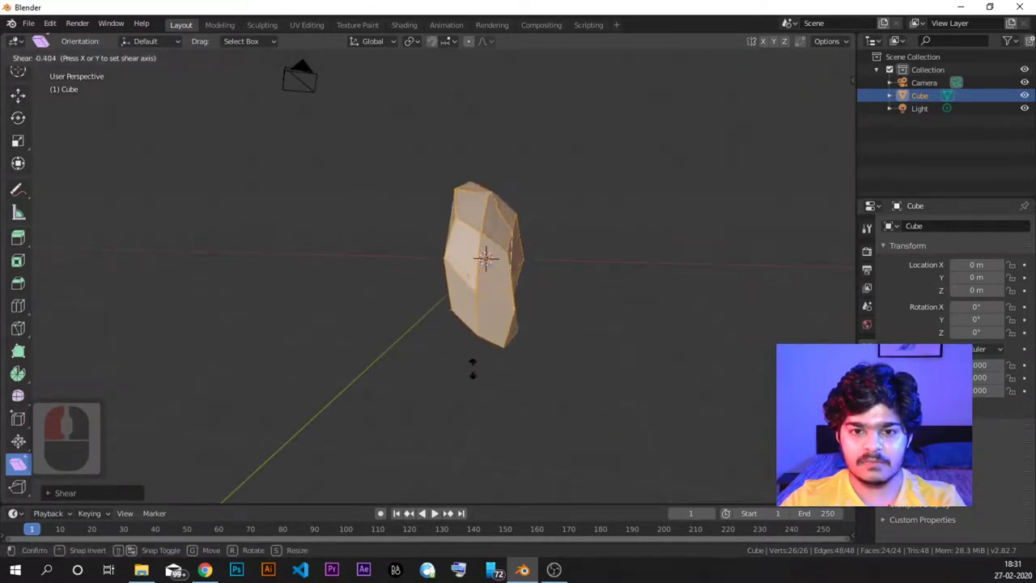
click(16, 515)
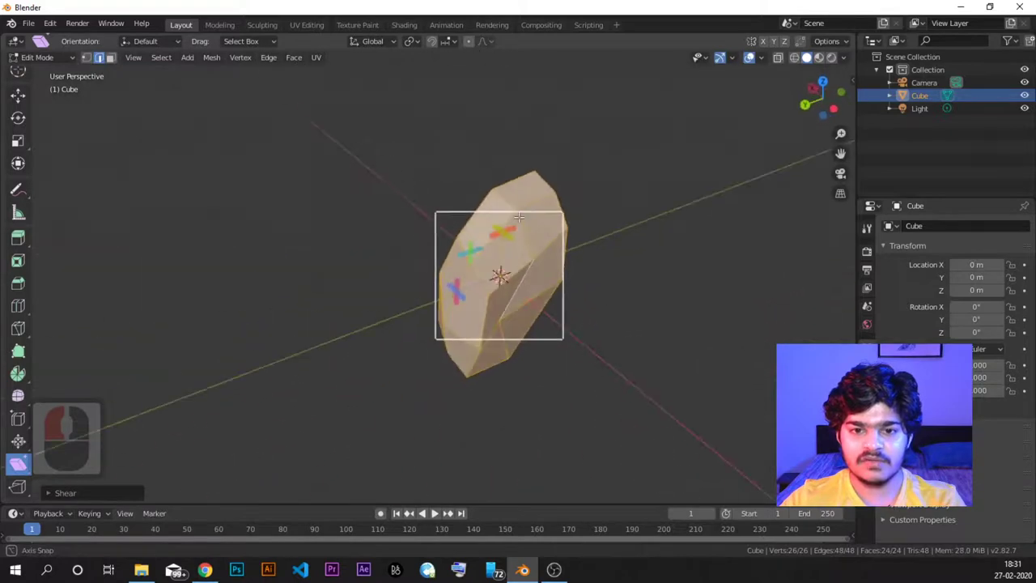
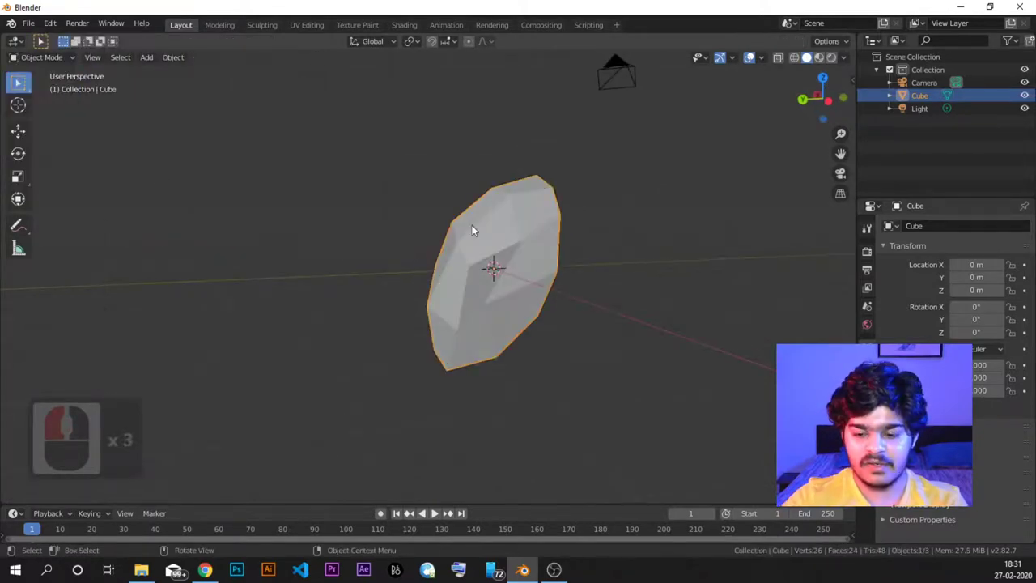
Step: Delete the sheared object, add a fresh default cube and enter Edit Mode on it
key(Delete)
key(a)
click(529, 245)
click(26, 60)
click(44, 88)
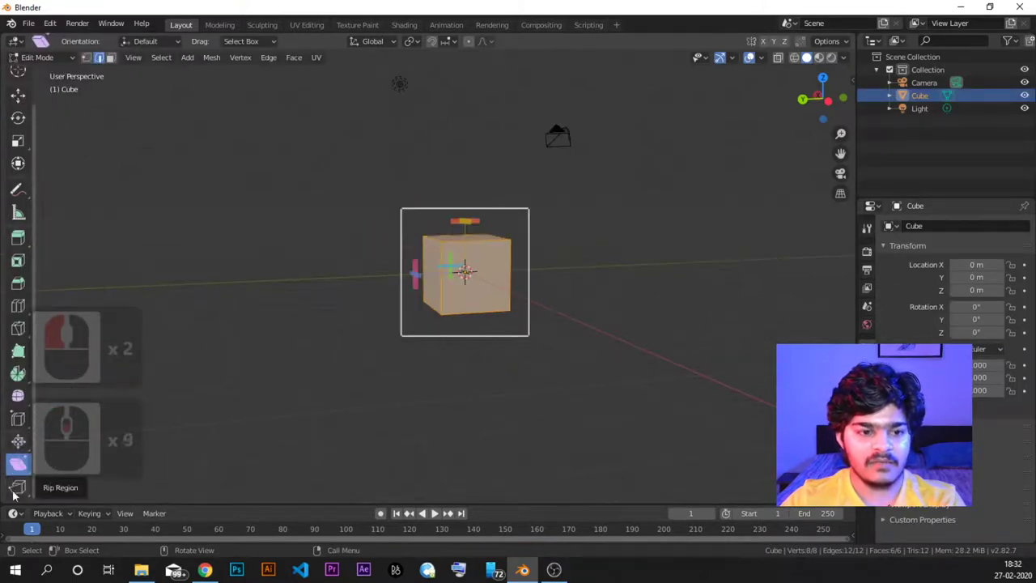
Step: With the Rip tool, select a corner vertex and tear it loose from its faces
click(21, 493)
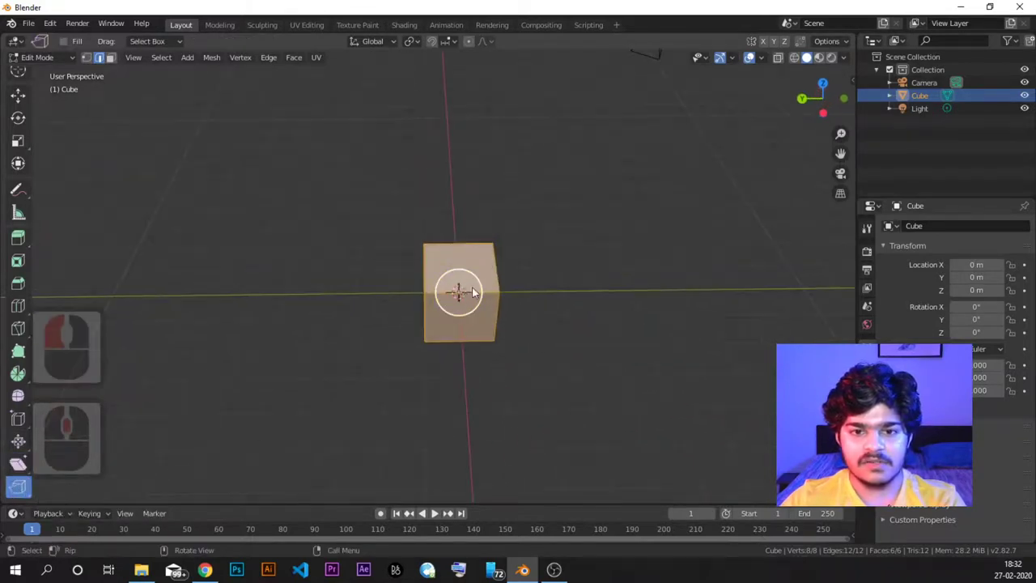
click(26, 462)
click(27, 462)
click(27, 462)
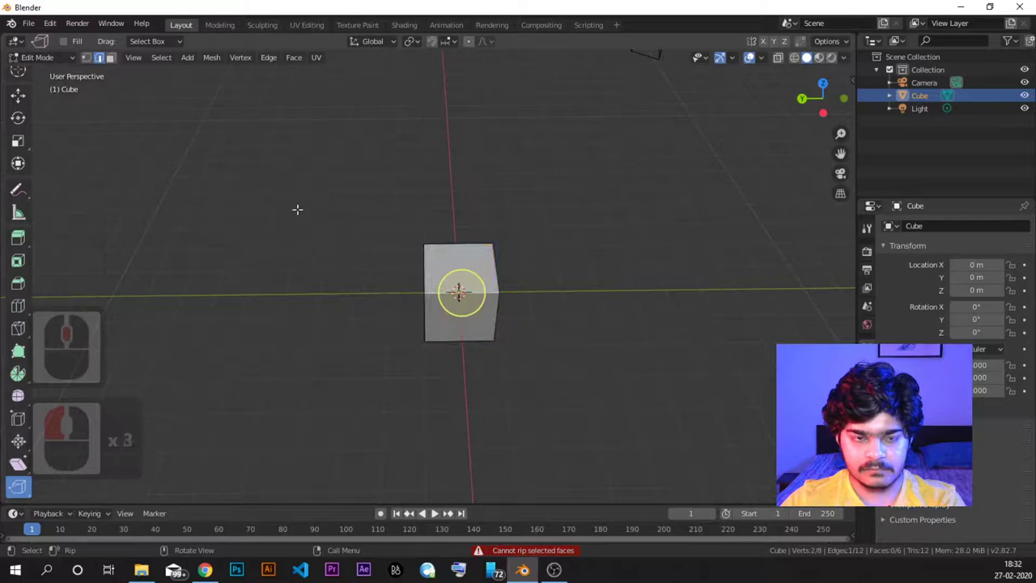
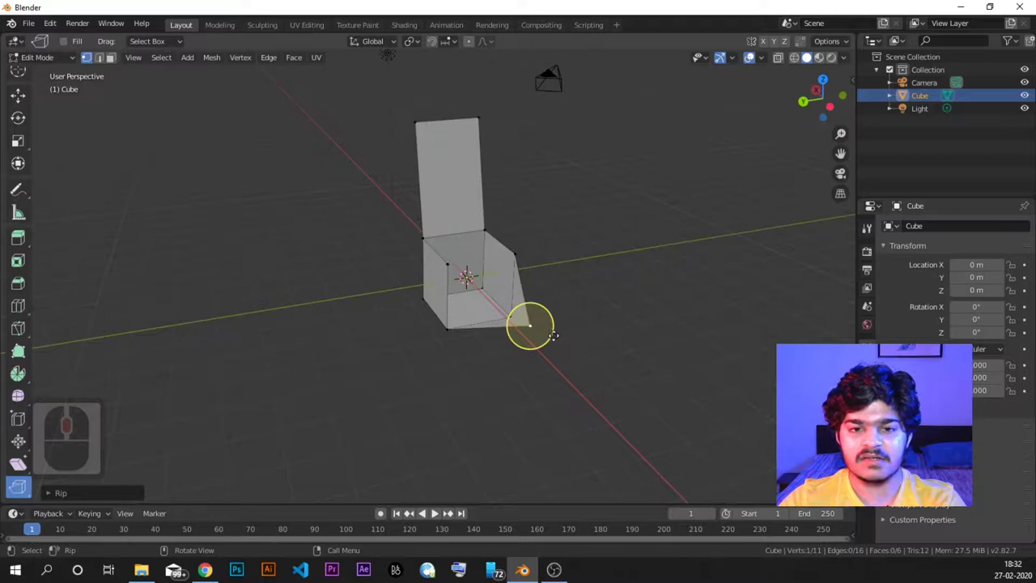
Step: Undo that rip, then rip a corner with V and pull it outward into a standing flap
key(ctrl+z)
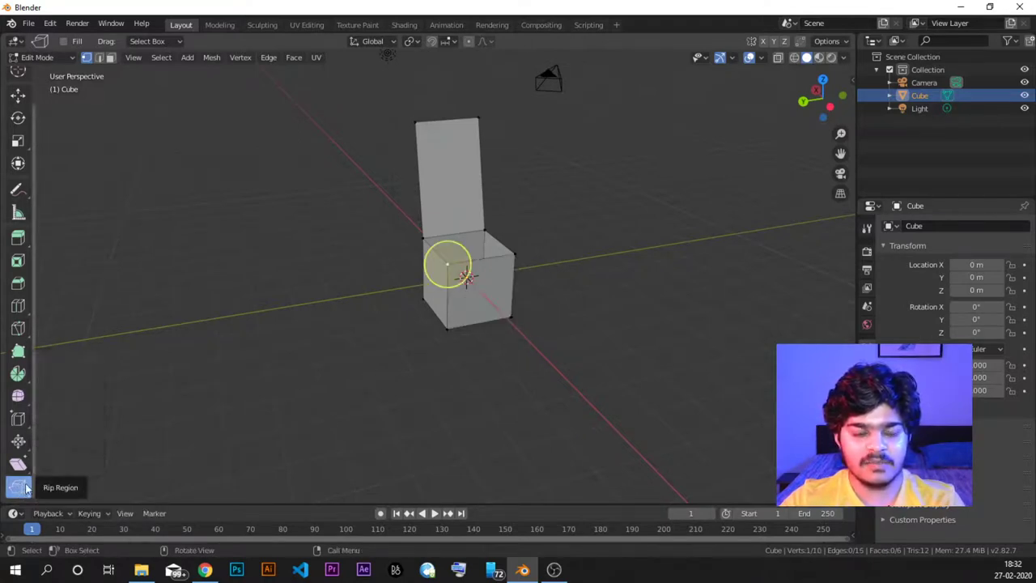
key(v)
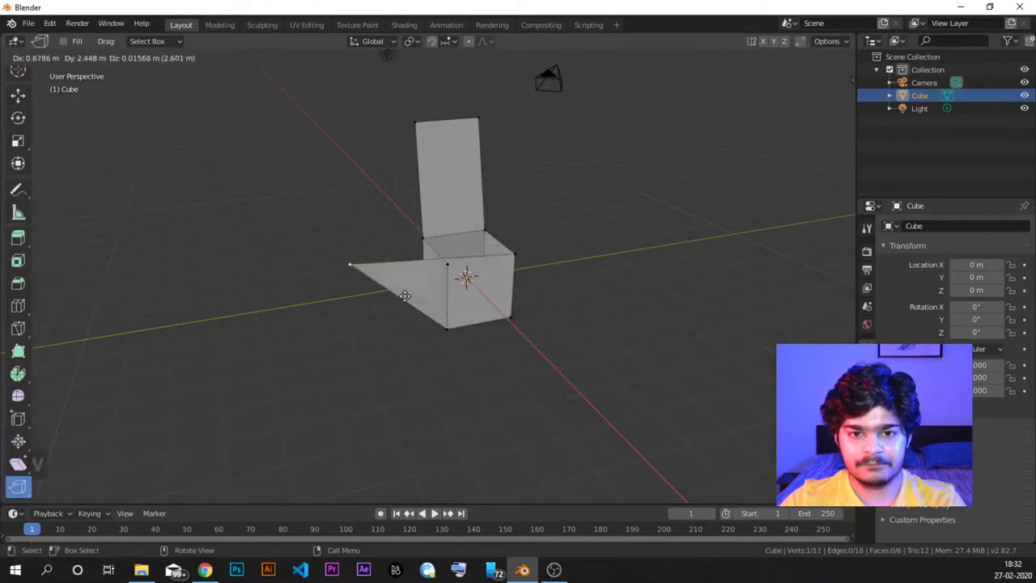